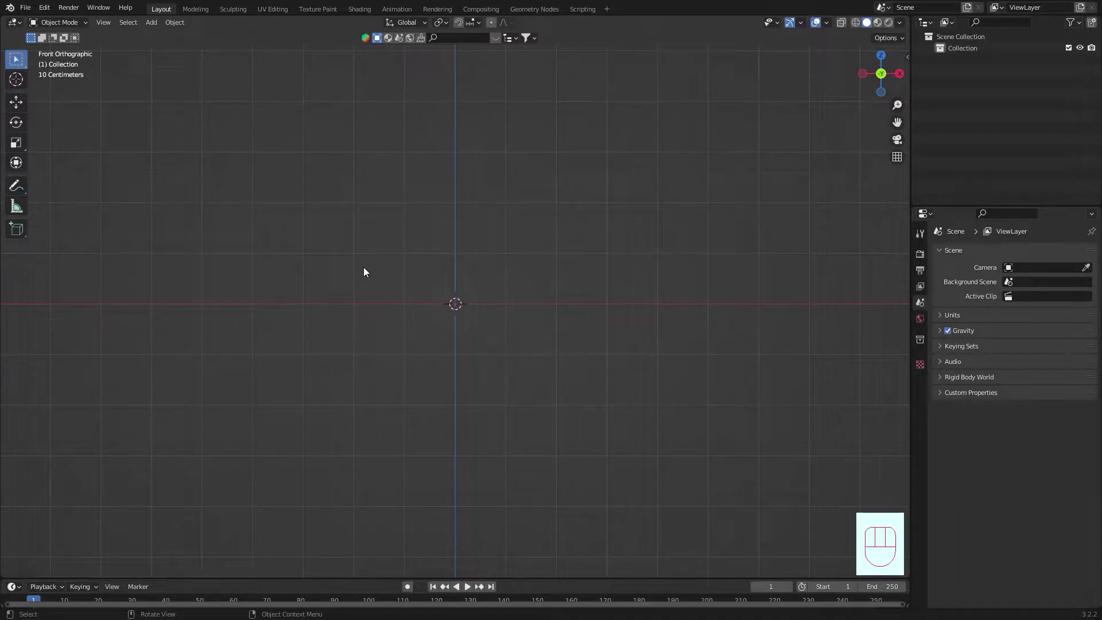
Add the bottle reference image, move its base to the ground line, and set opacity to about 0.5
{"action": "key", "text": "shift+a"}
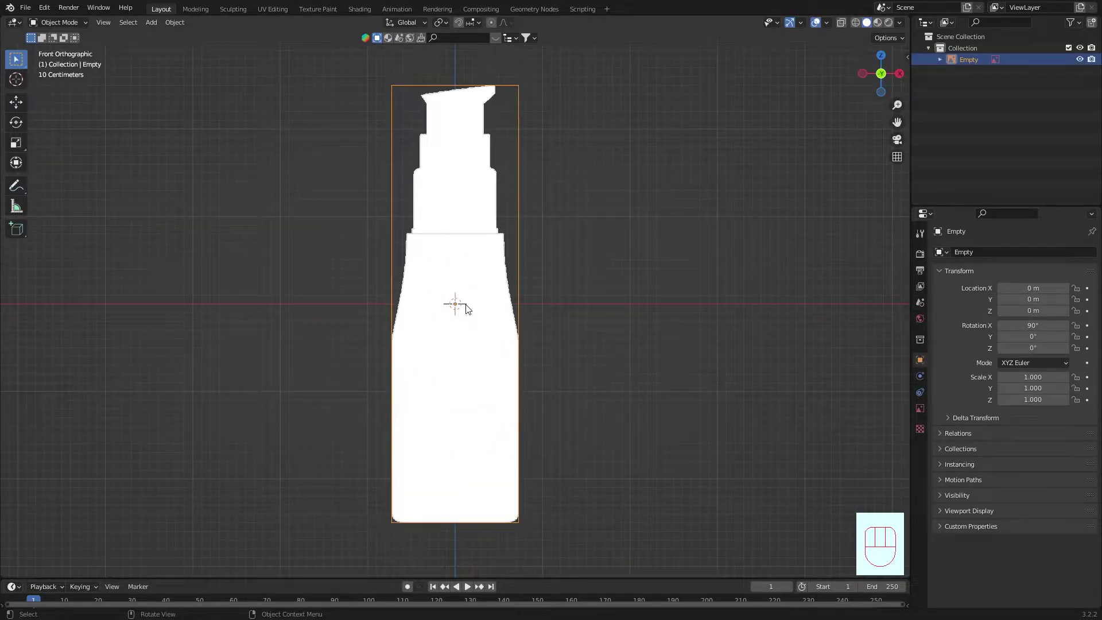
{"action": "left_click_drag", "start_coordinate": [17, 115], "coordinate": [924, 413]}
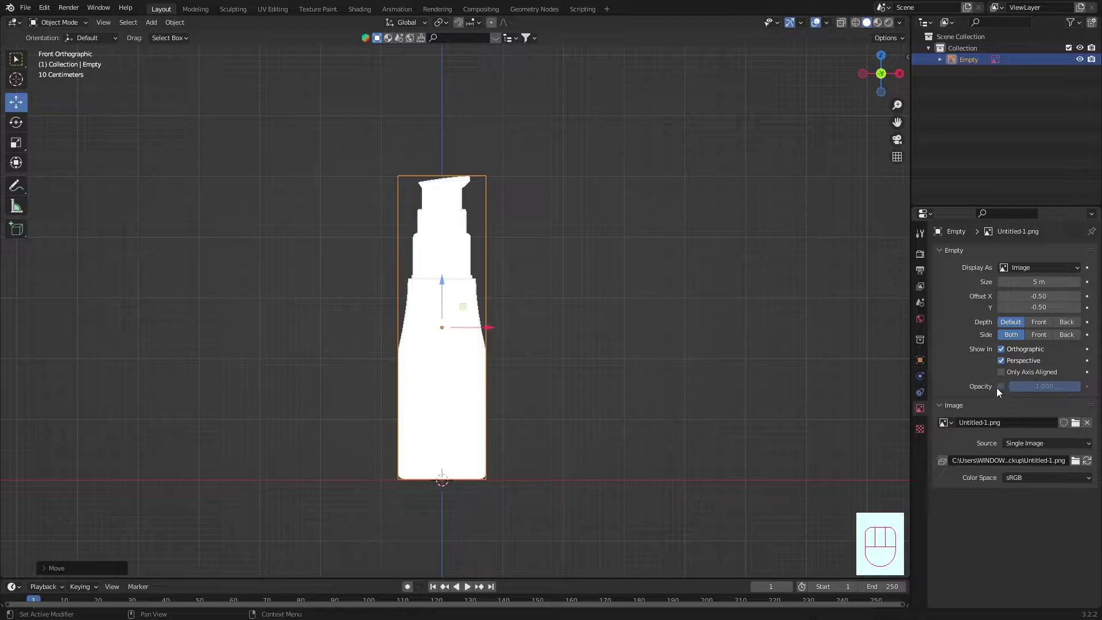
{"action": "left_click", "coordinate": [1002, 393]}
{"action": "left_click", "coordinate": [701, 239]}
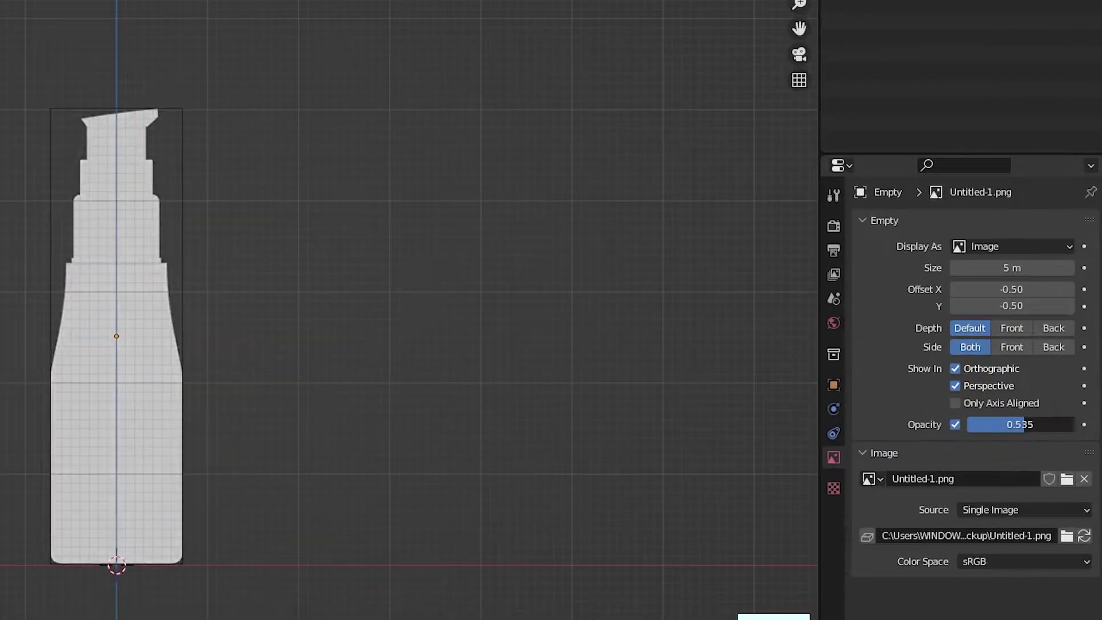
Open the Outliner's filter settings for the scene object list
{"action": "left_click", "coordinate": [614, 295]}
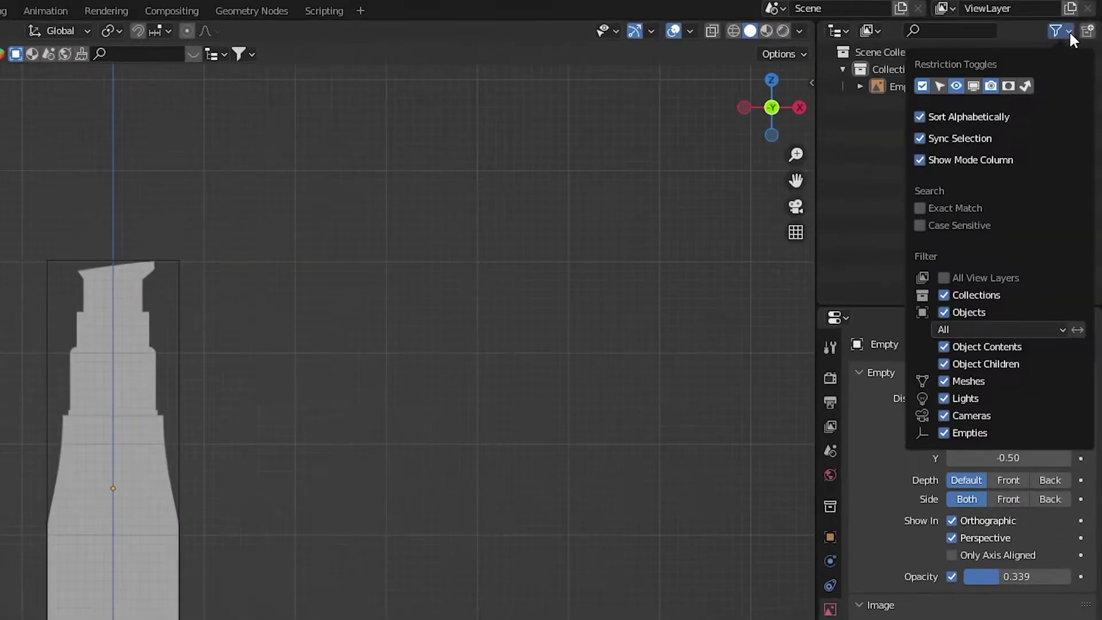
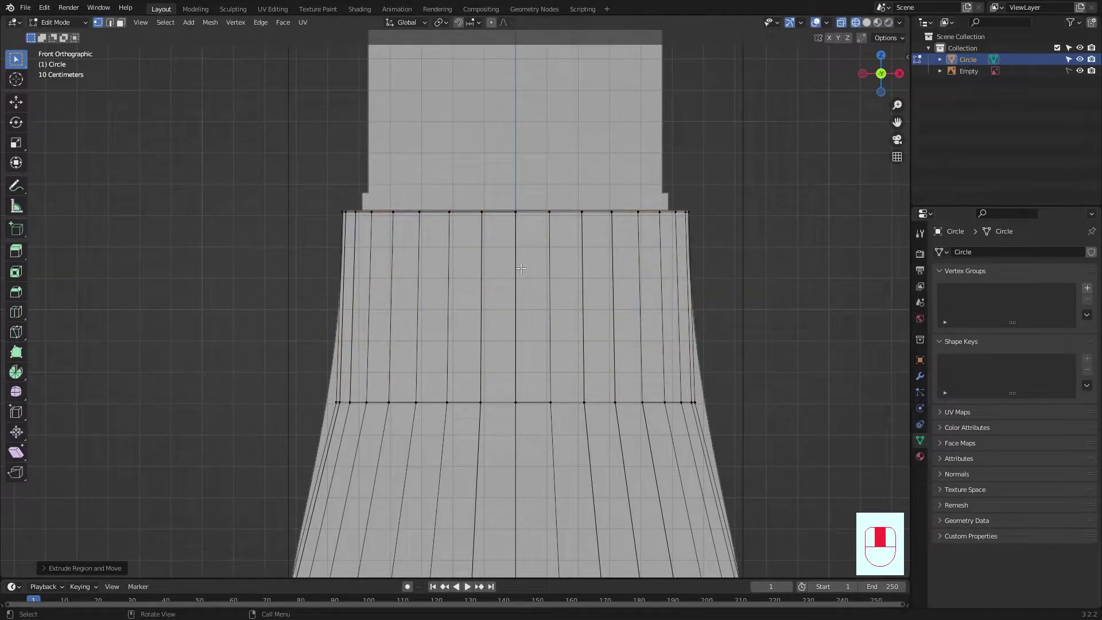
Extrude the top edge ring of the bottle body upward
{"action": "key", "text": "e"}
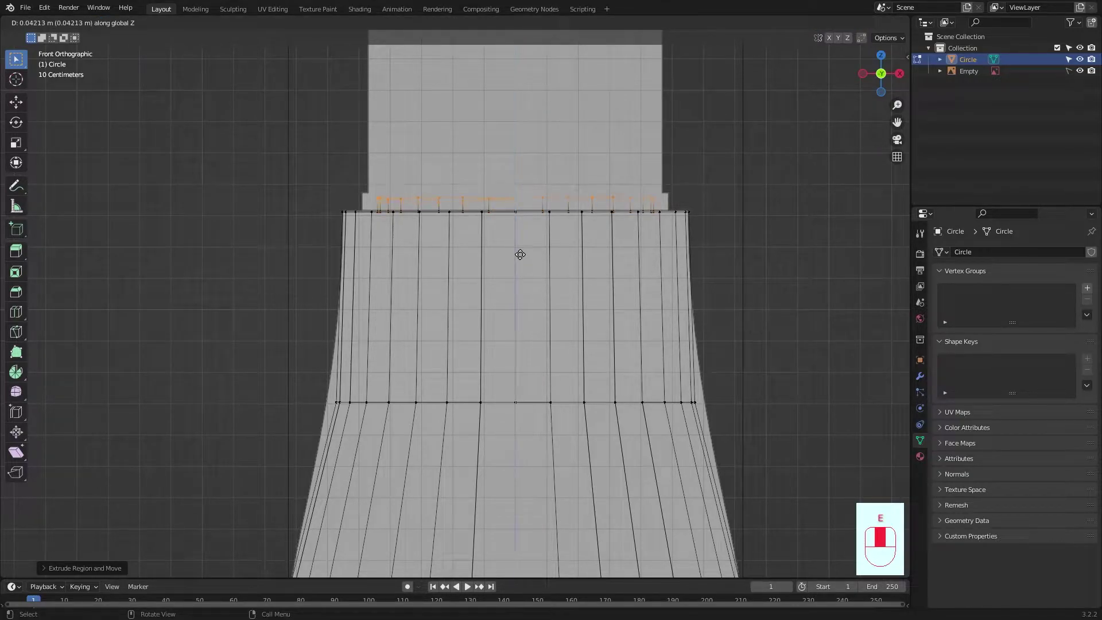
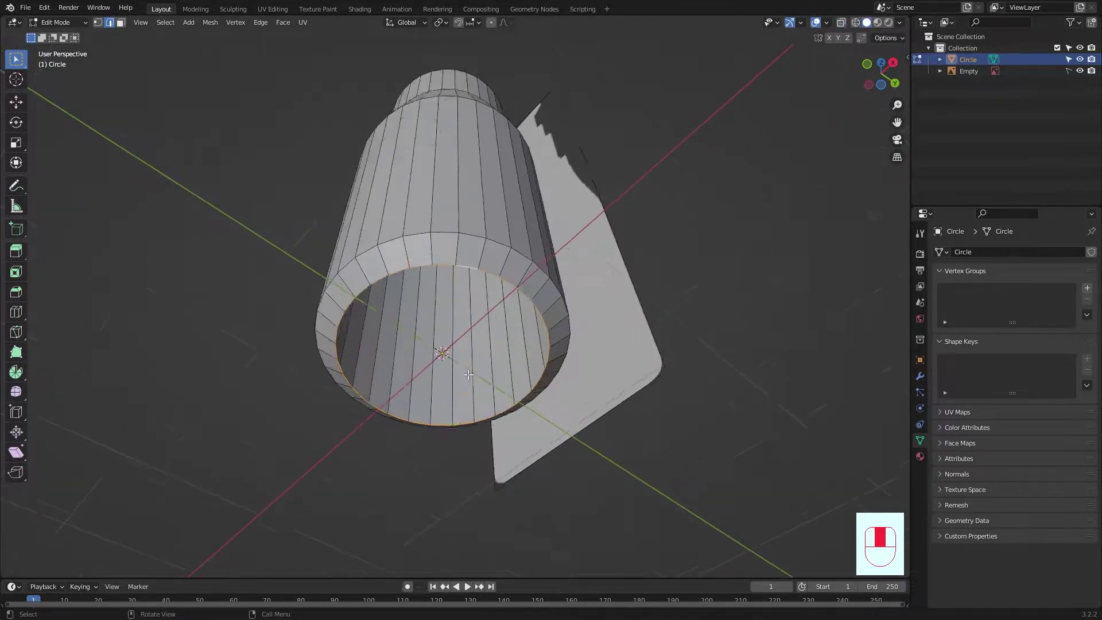
Fill the bottom opening, inset it twice into base rings, and separate the cap as 'tutup'
{"action": "key", "text": "f"}
{"action": "key", "text": "i"}
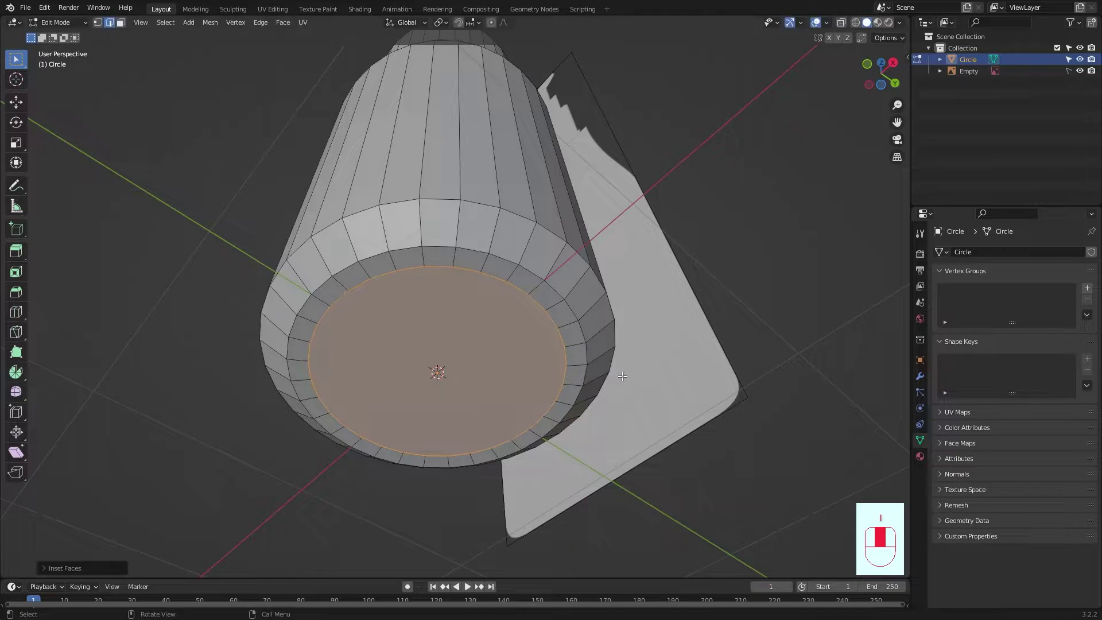
{"action": "key", "text": "i"}
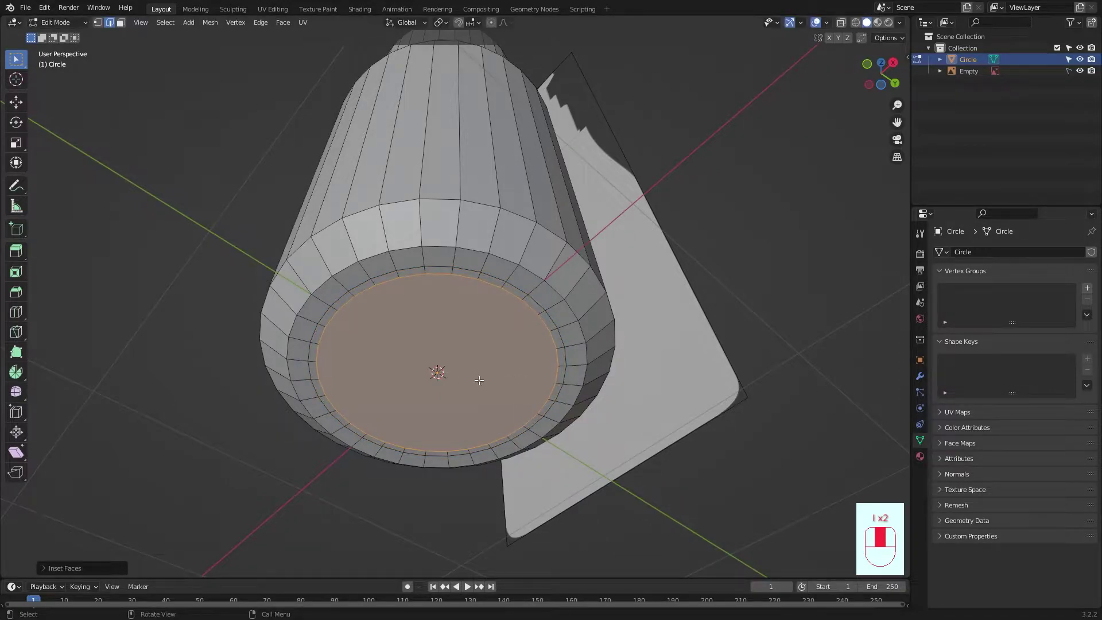
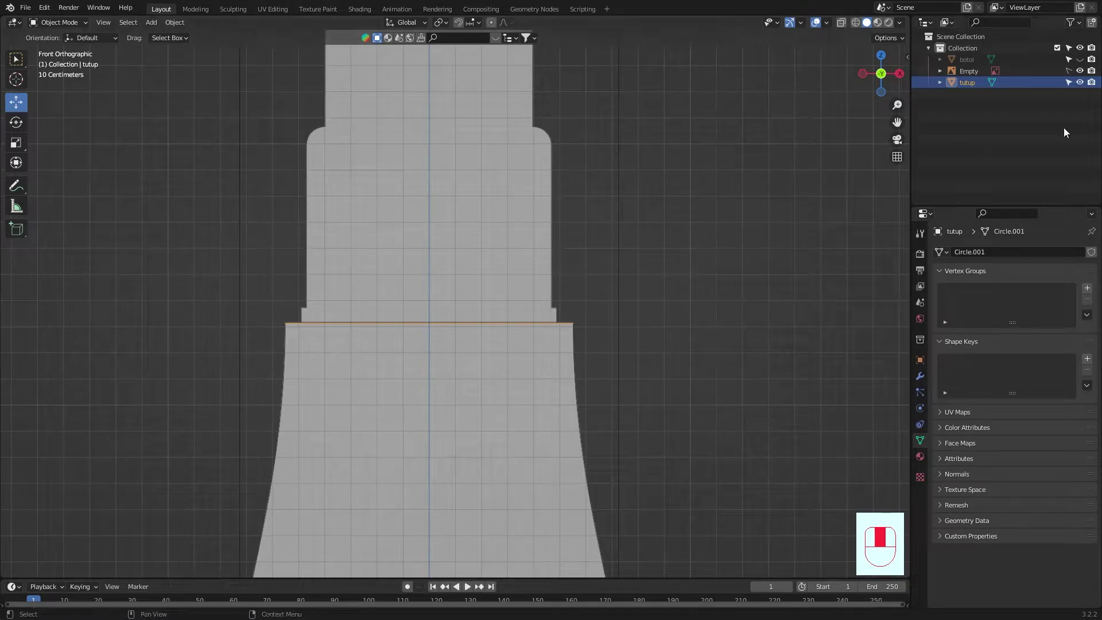
{"action": "left_click_drag", "start_coordinate": [579, 280], "coordinate": [548, 329]}
{"action": "left_click", "coordinate": [549, 323]}
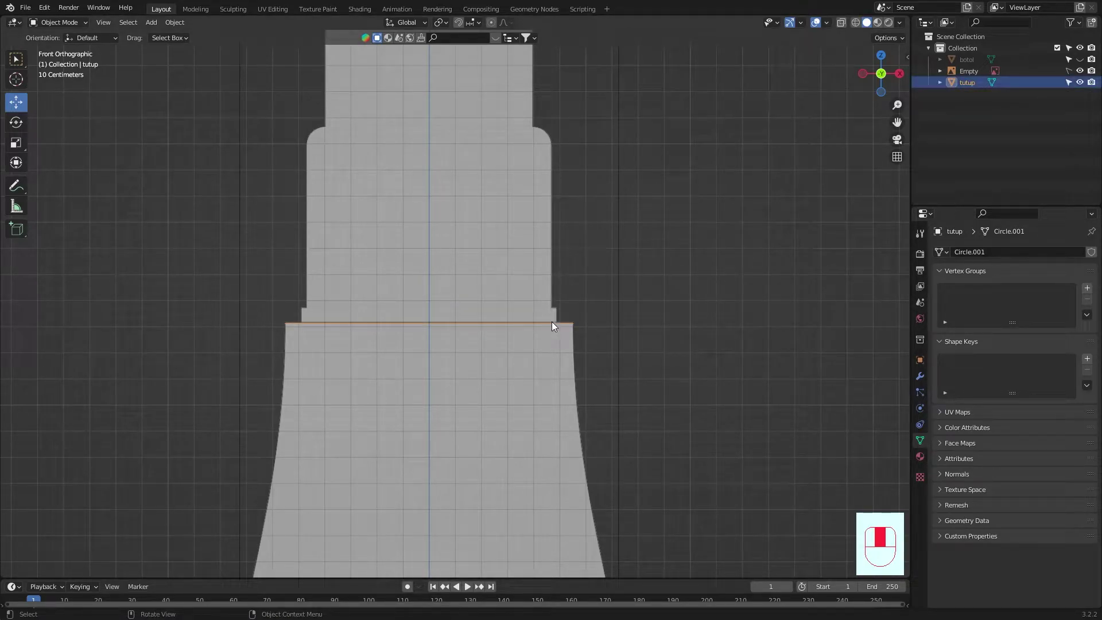
Enter Edit Mode on the tutup cap to begin shaping it
{"action": "key", "text": "Tab"}
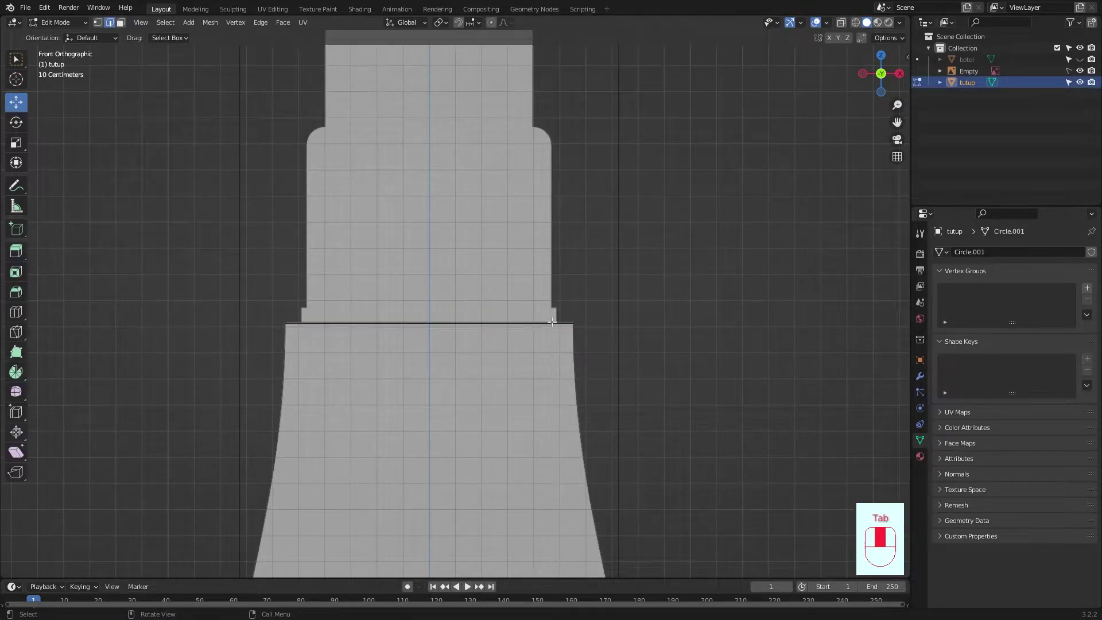
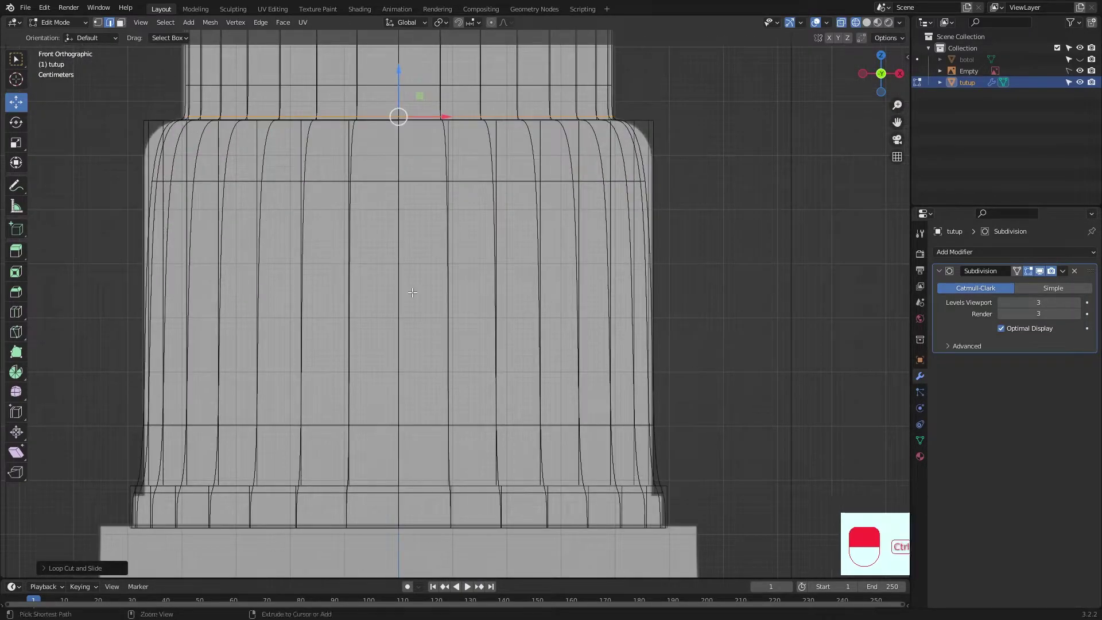
Insert a holding edge loop across the cap body near its upper corner
{"action": "key", "text": "ctrl+r"}
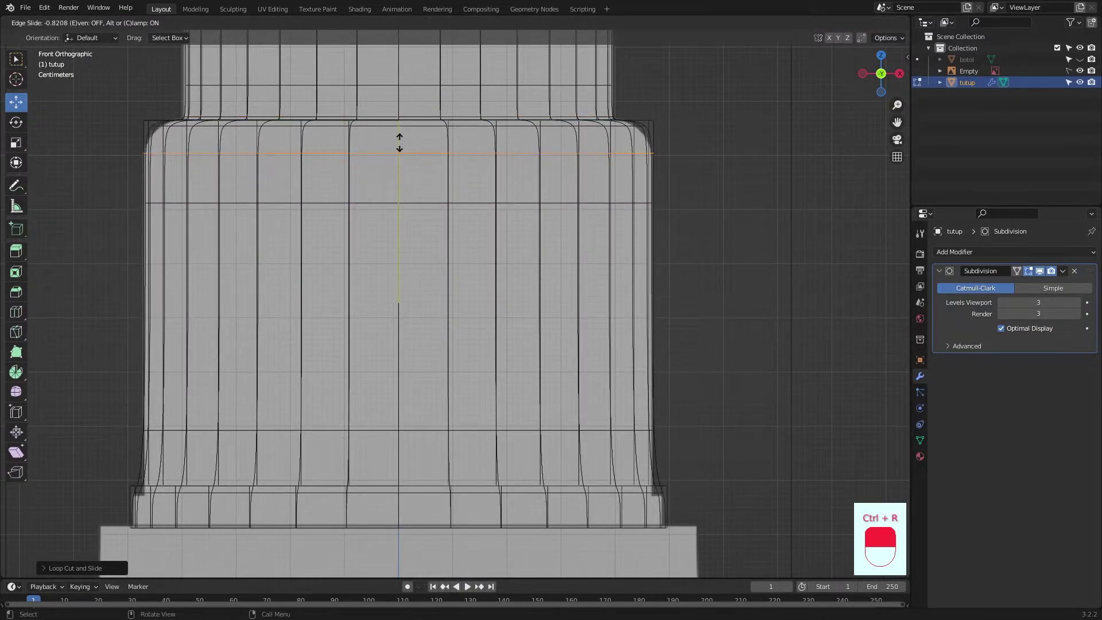
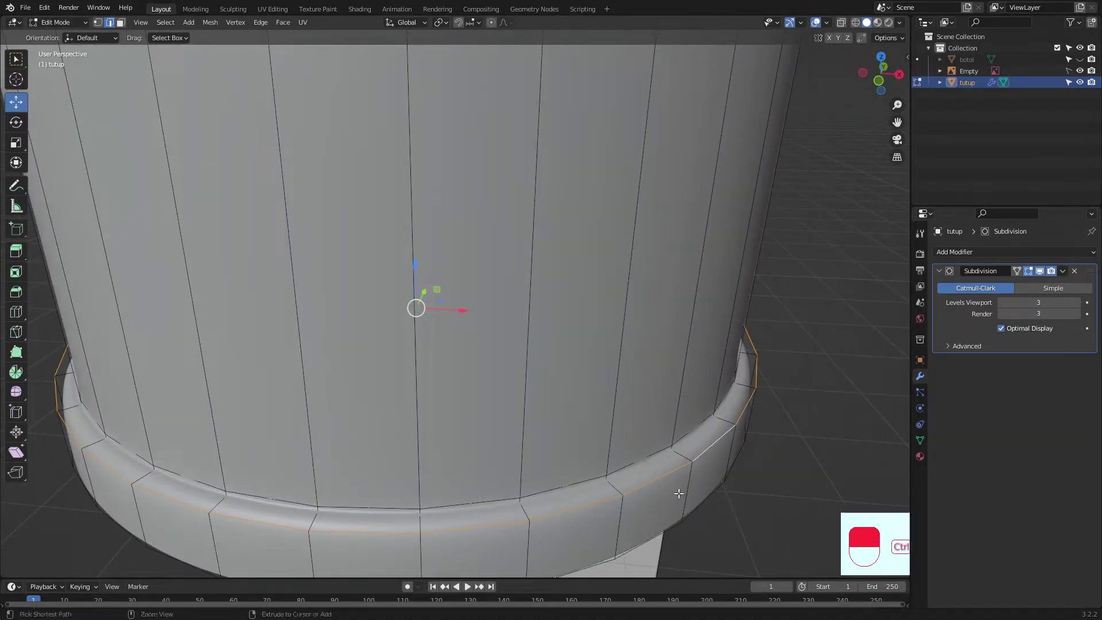
Bevel the cap's lower rim edge loop into a rounded 3-segment ring
{"action": "key", "text": "ctrl+b"}
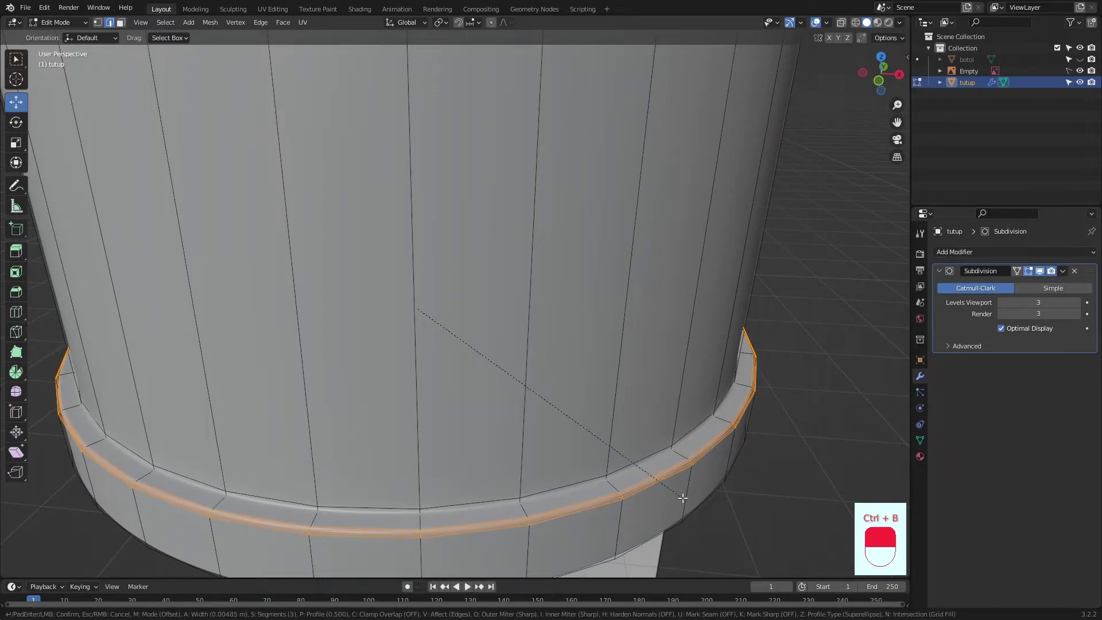
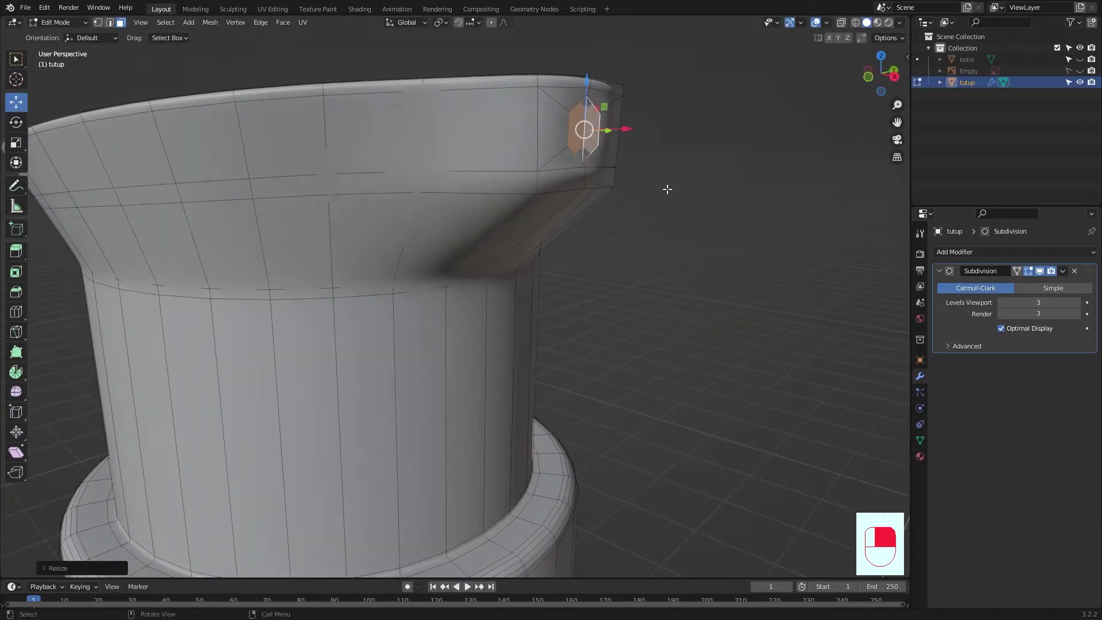
Extrude the small inset face on the cap's upper rim along its normal
{"action": "key", "text": "e"}
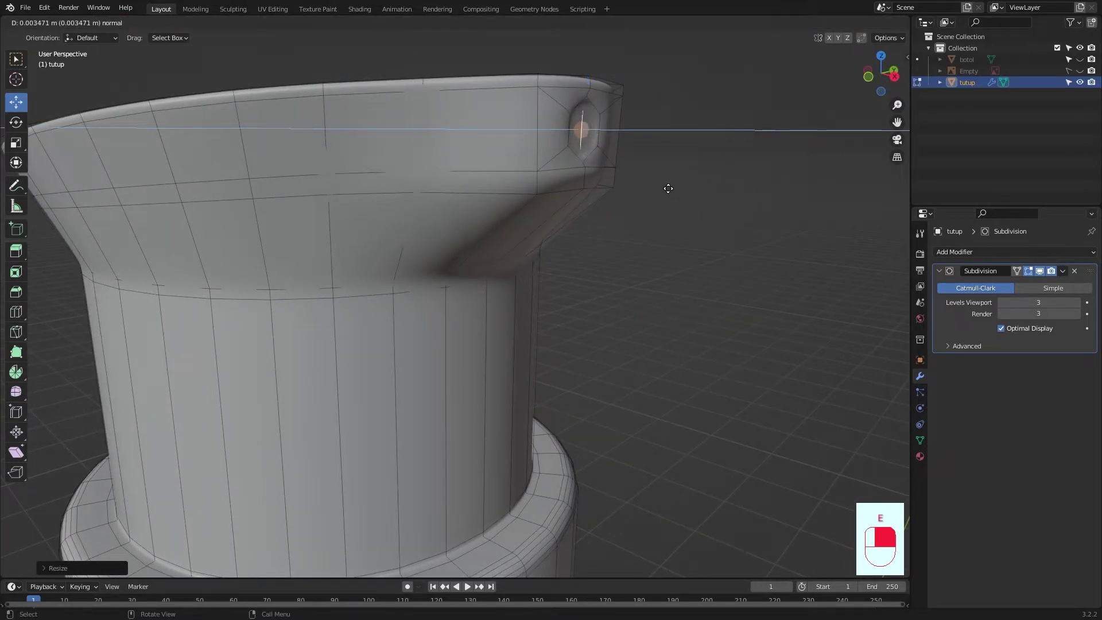
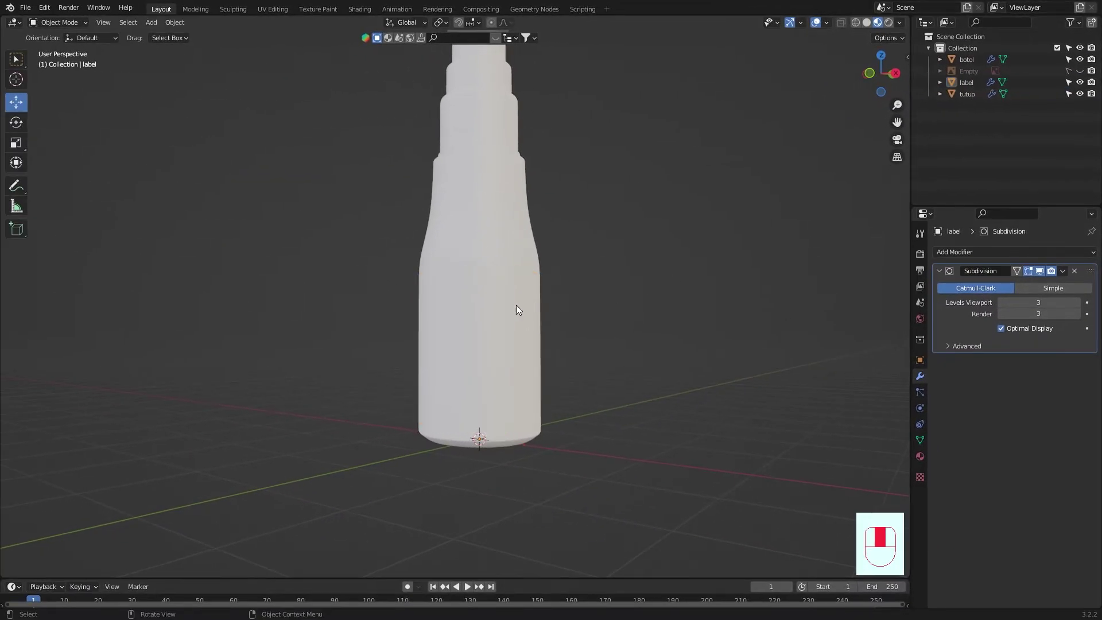
View the assembled bottle straight from the front
{"action": "key", "text": "KP_1"}
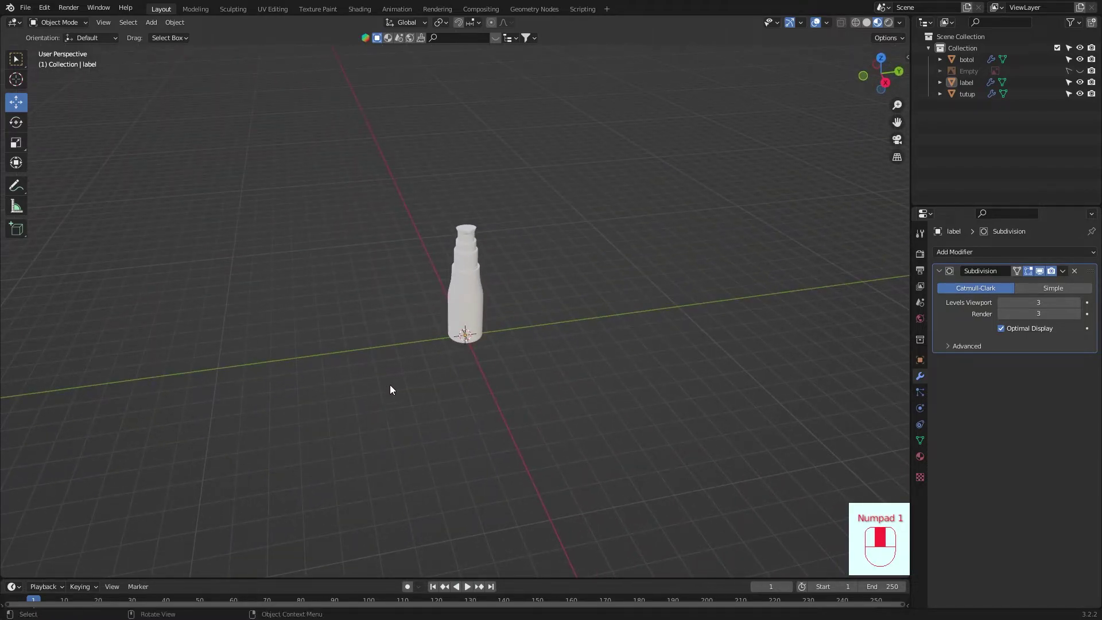
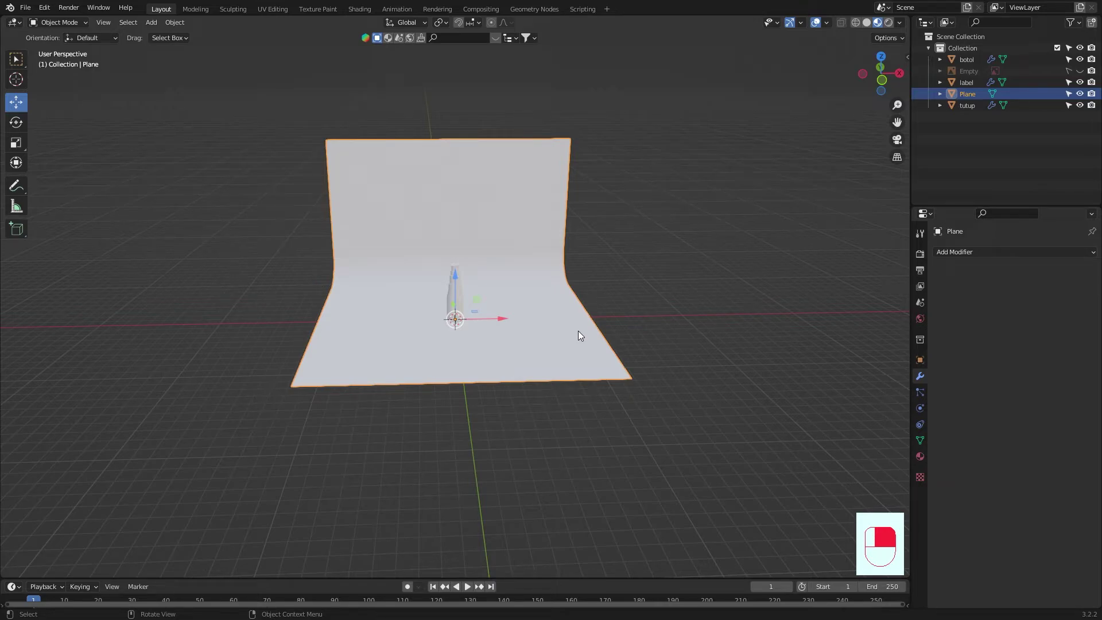
Scale the curved backdrop plane up so it surrounds the bottle
{"action": "key", "text": "s"}
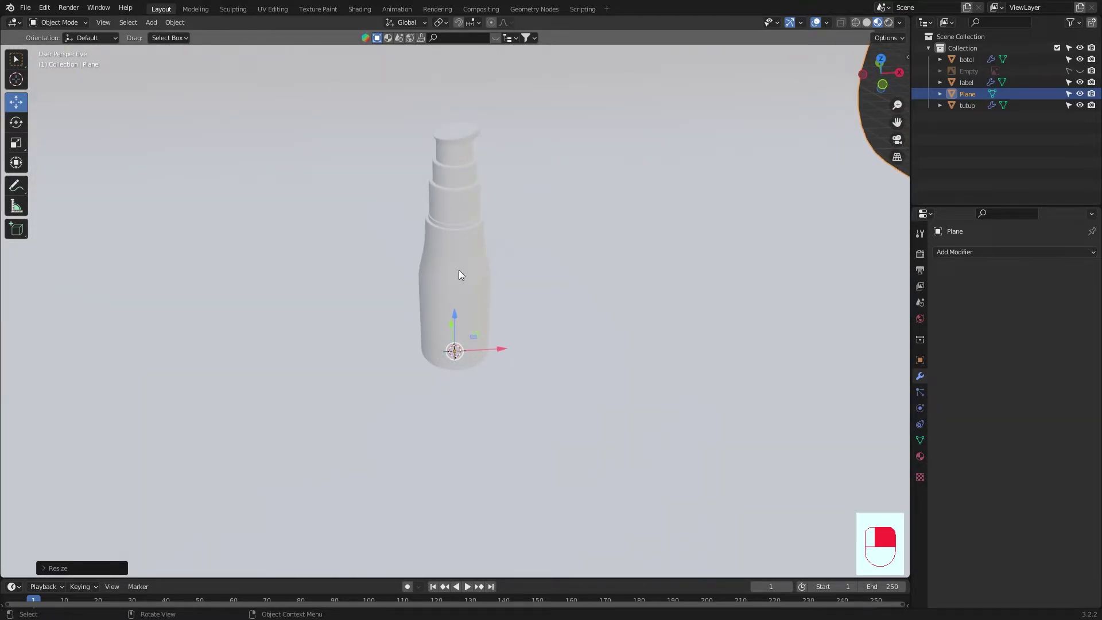
Tint the tutup cap's Material.001 base colour toward pink on the colour wheel
{"action": "middle_click", "coordinate": [473, 183]}
{"action": "left_click_drag", "start_coordinate": [473, 183], "coordinate": [829, 397]}
{"action": "middle_click", "coordinate": [829, 398]}
{"action": "left_click_drag", "start_coordinate": [829, 398], "coordinate": [911, 166]}
{"action": "left_click_drag", "start_coordinate": [911, 166], "coordinate": [984, 344]}
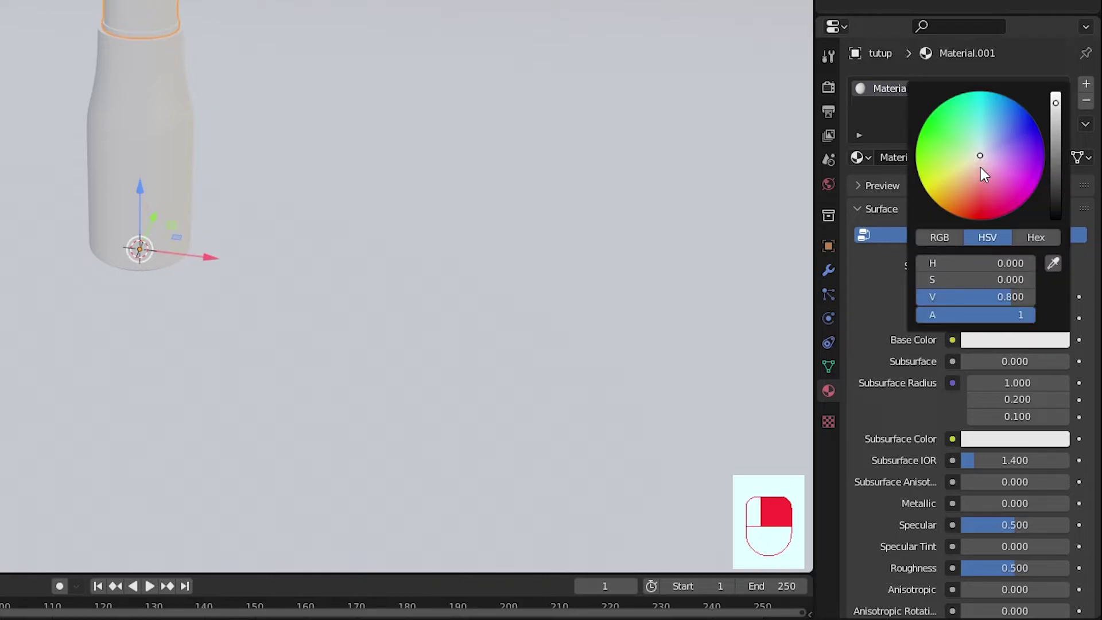